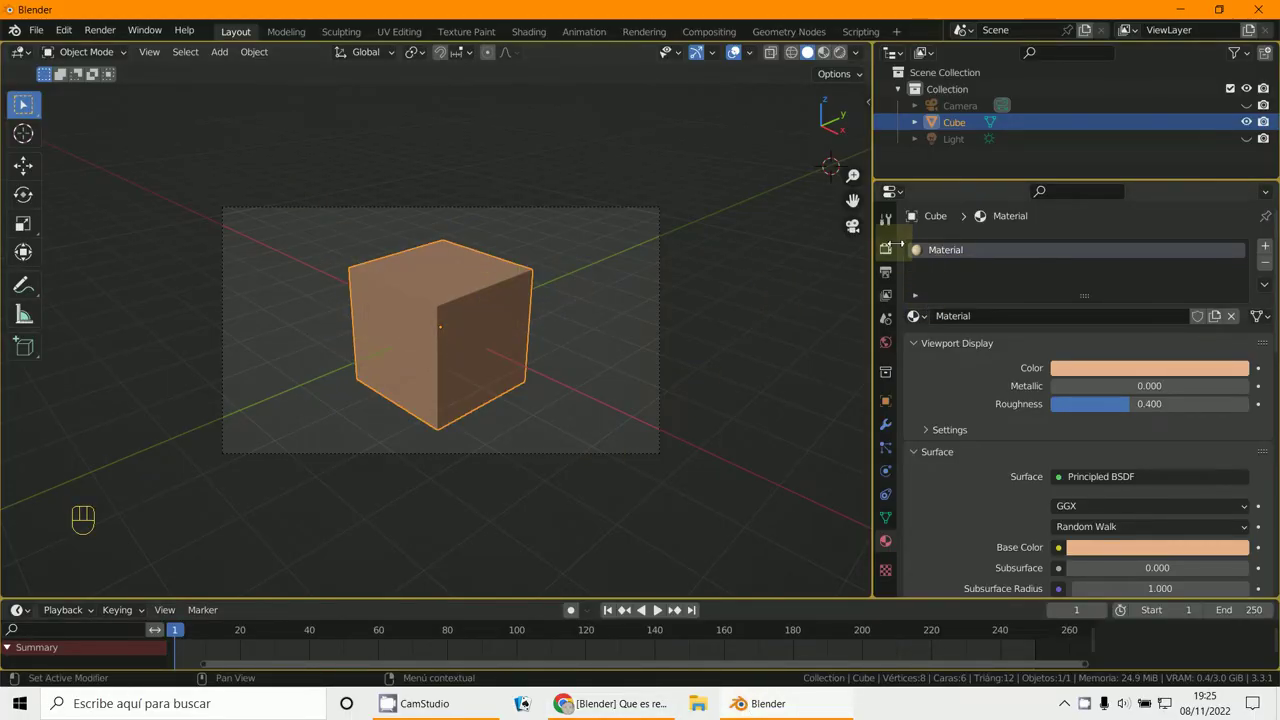
Switch the scene's render engine to Eevee and back toward Cycles in Render Properties.
left_click(894, 254)
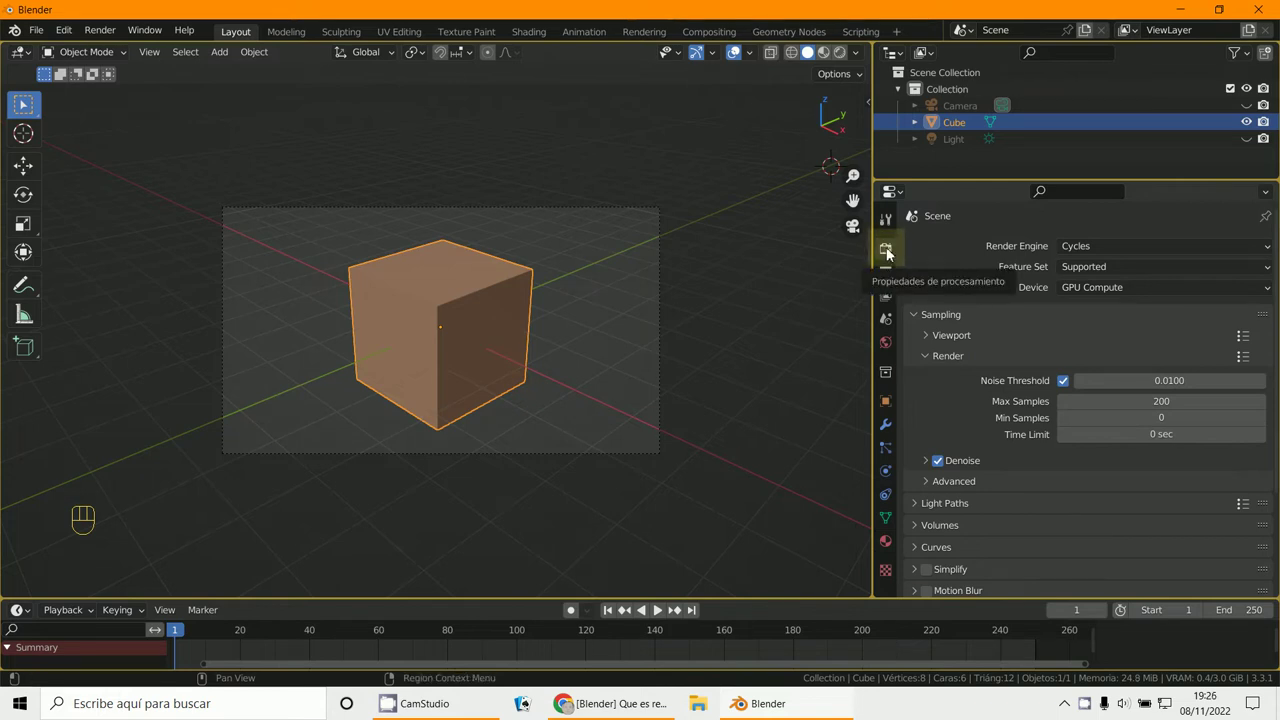
left_click_drag(1119, 251, 936, 394)
left_click(936, 394)
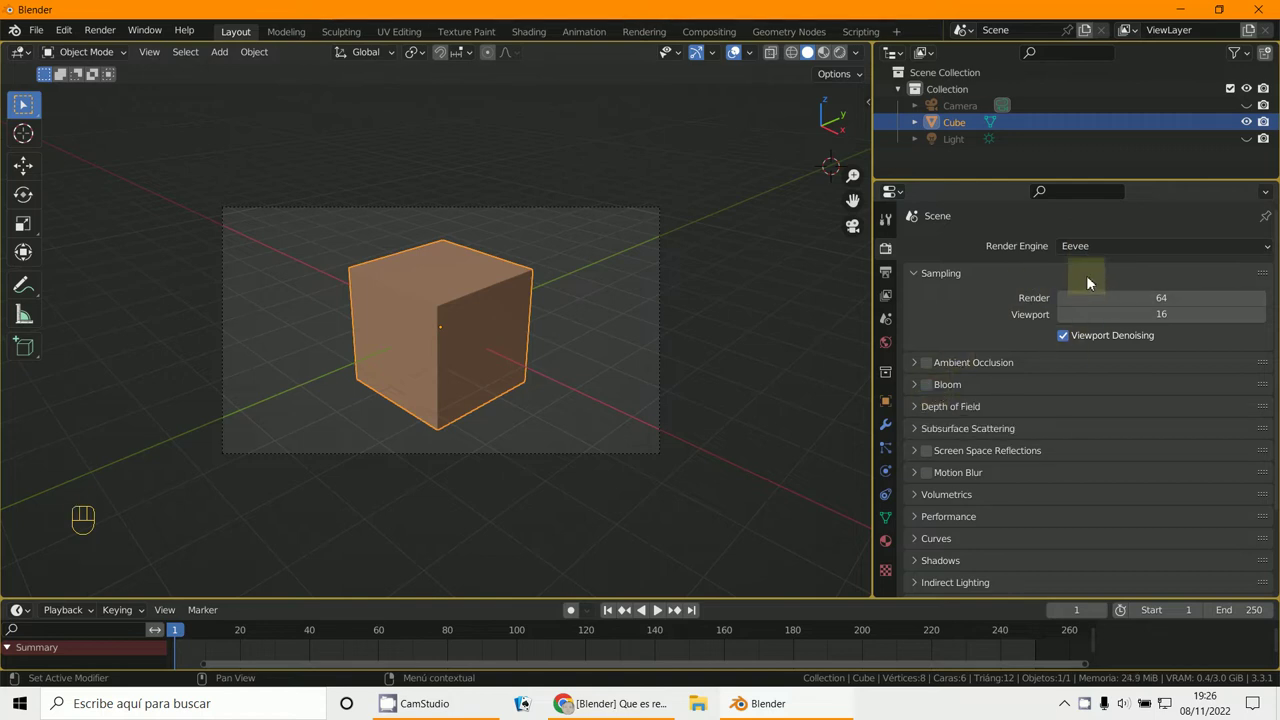
Move the cube to the left and keyframe its location at frame 1.
left_click_drag(1092, 257, 310, 367)
key("g")
key("i")
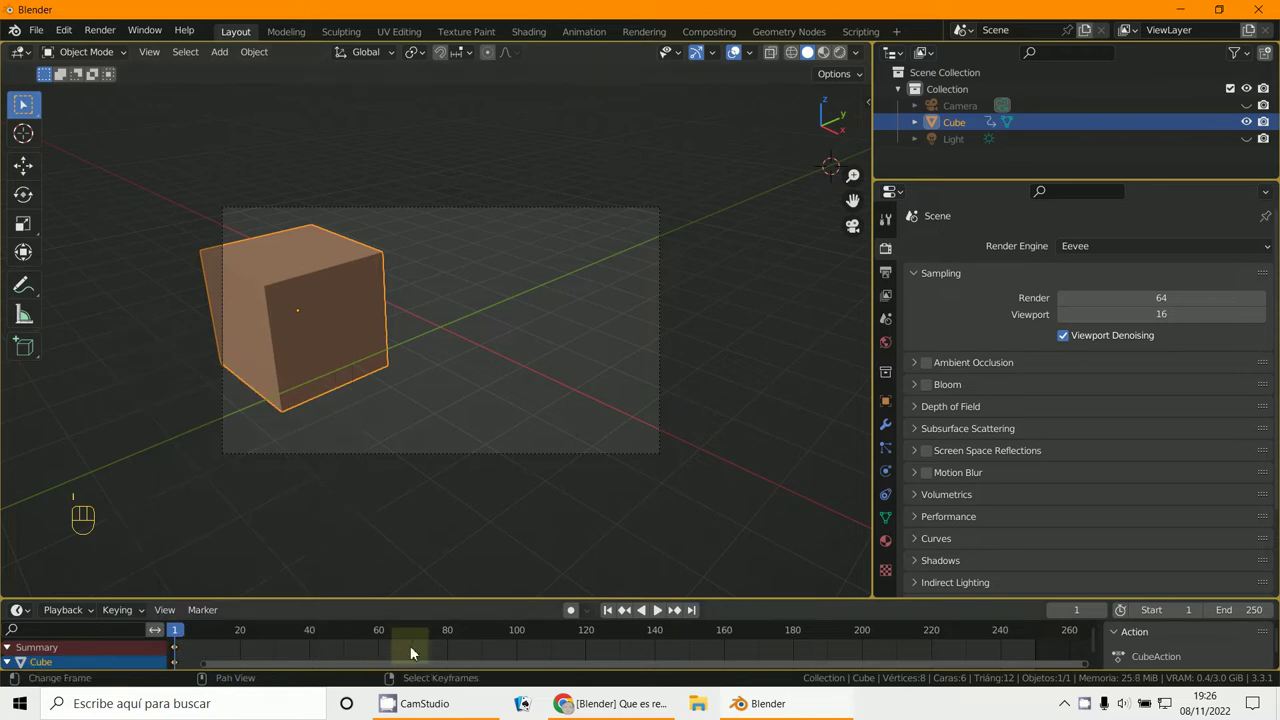
At frame 100, move the cube to the right and keyframe its location.
left_click_drag(521, 658, 667, 392)
key("g")
key("i")
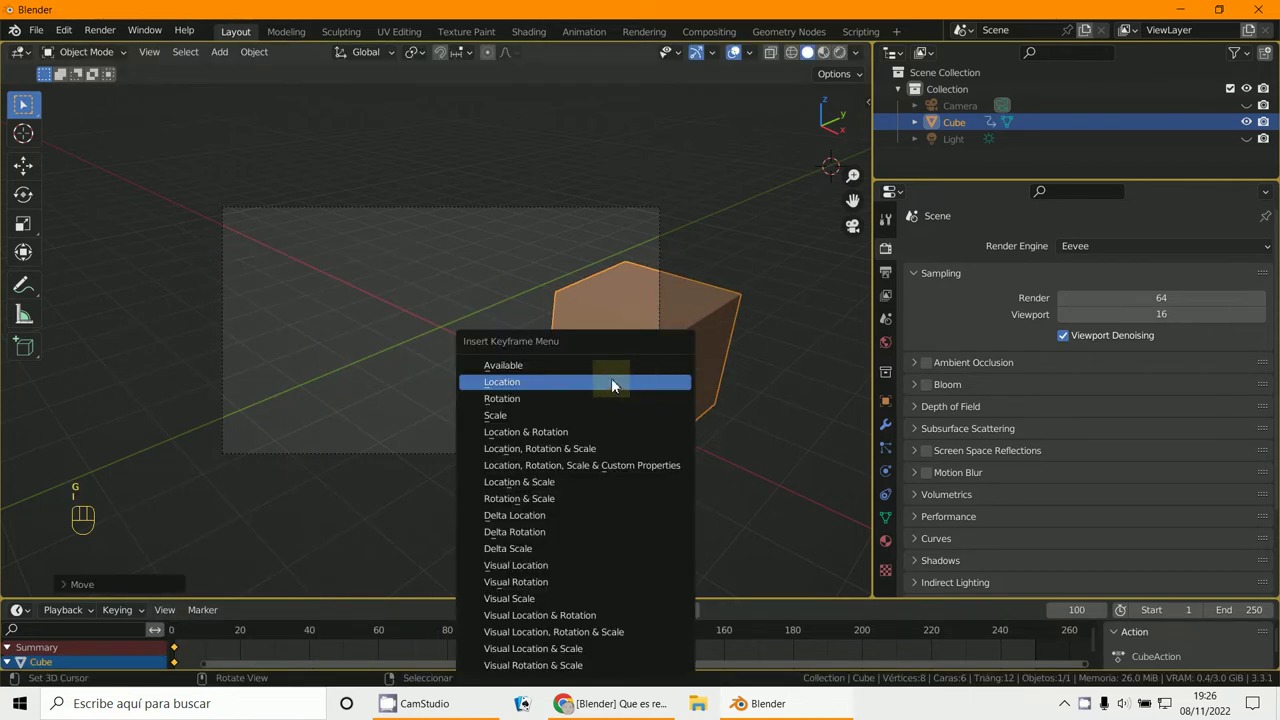
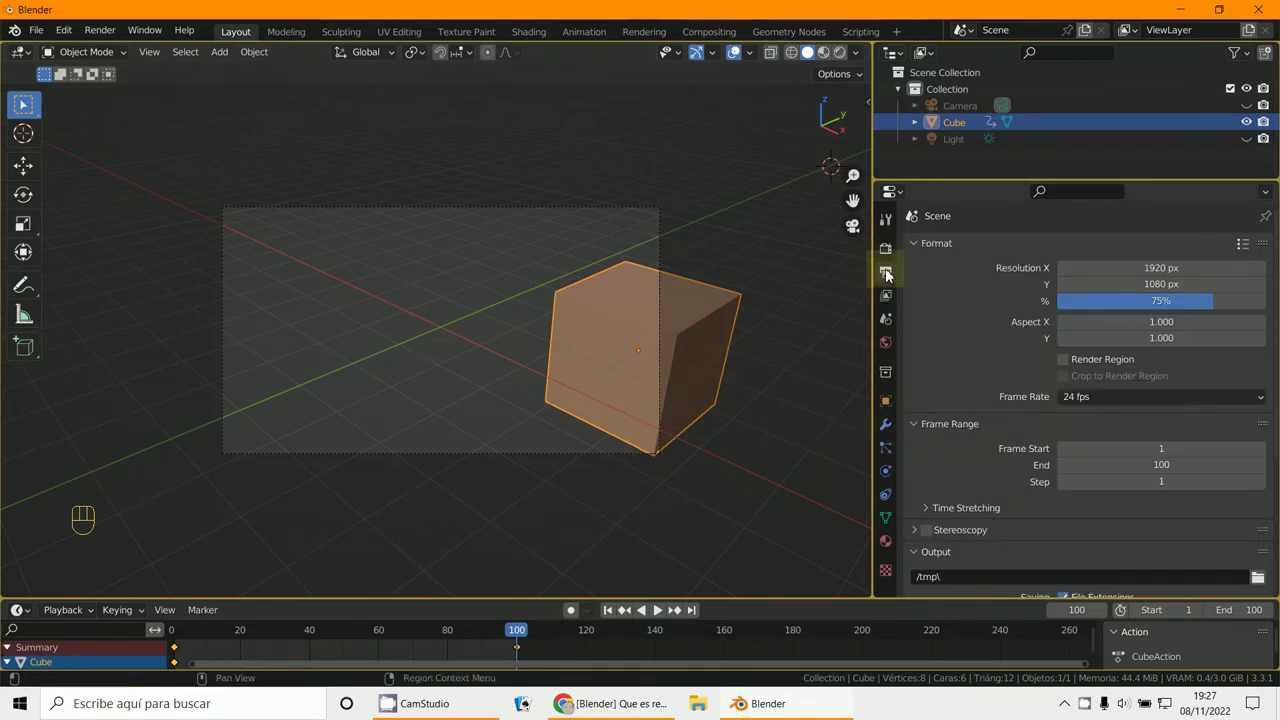
Set the render output path to /tmp\555.
left_click_drag(54, 339, 942, 408)
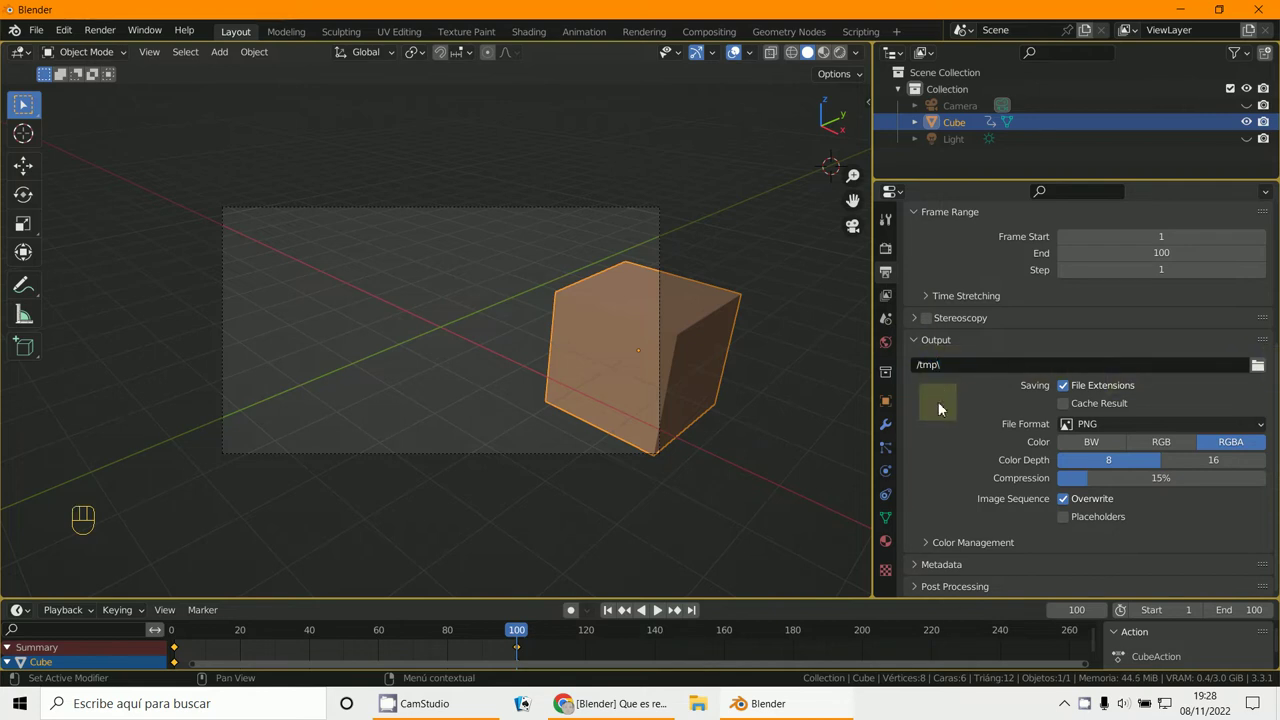
left_click(973, 374)
key("5")
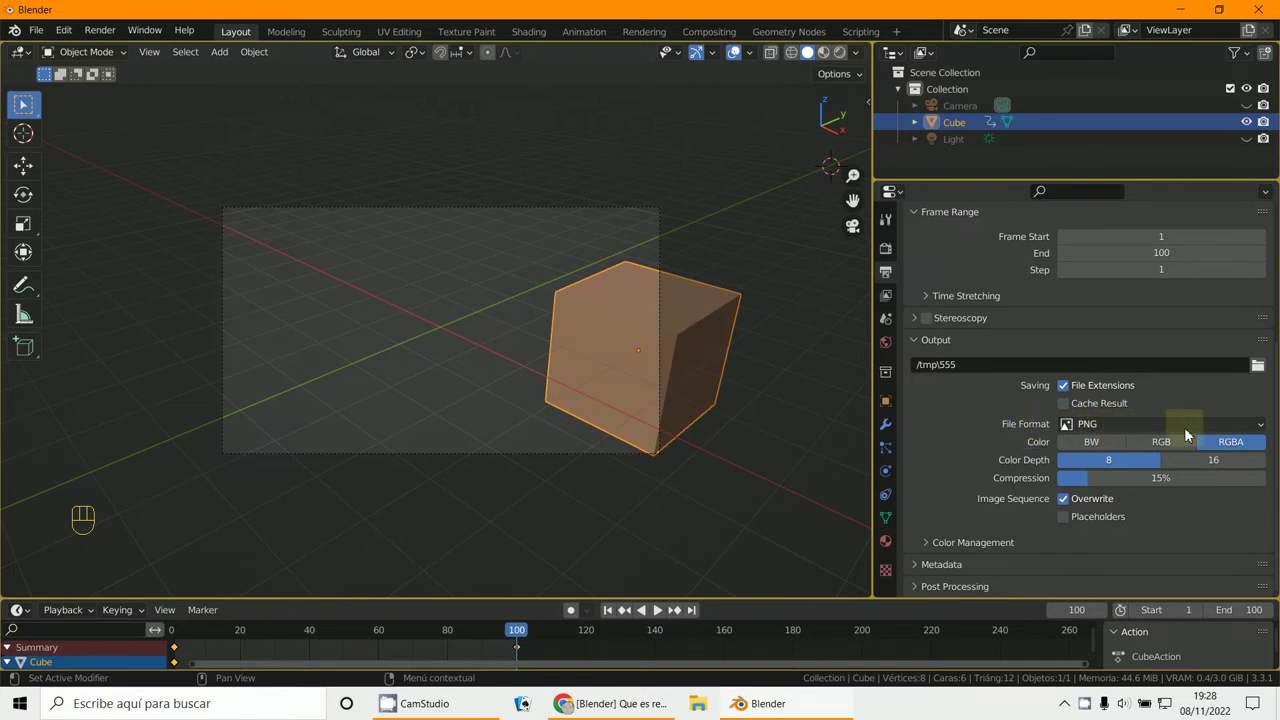
Scroll back to the Format panel to confirm the 1920×1080 output size.
left_click_drag(1201, 433, 896, 279)
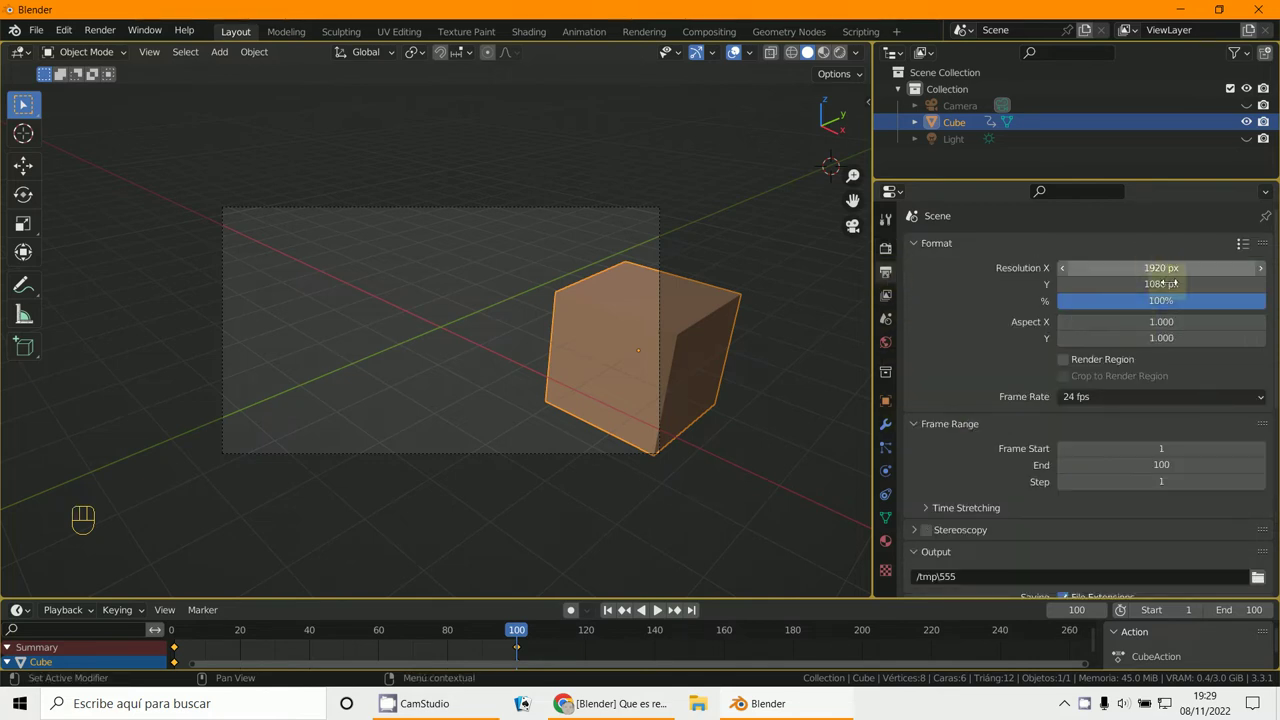
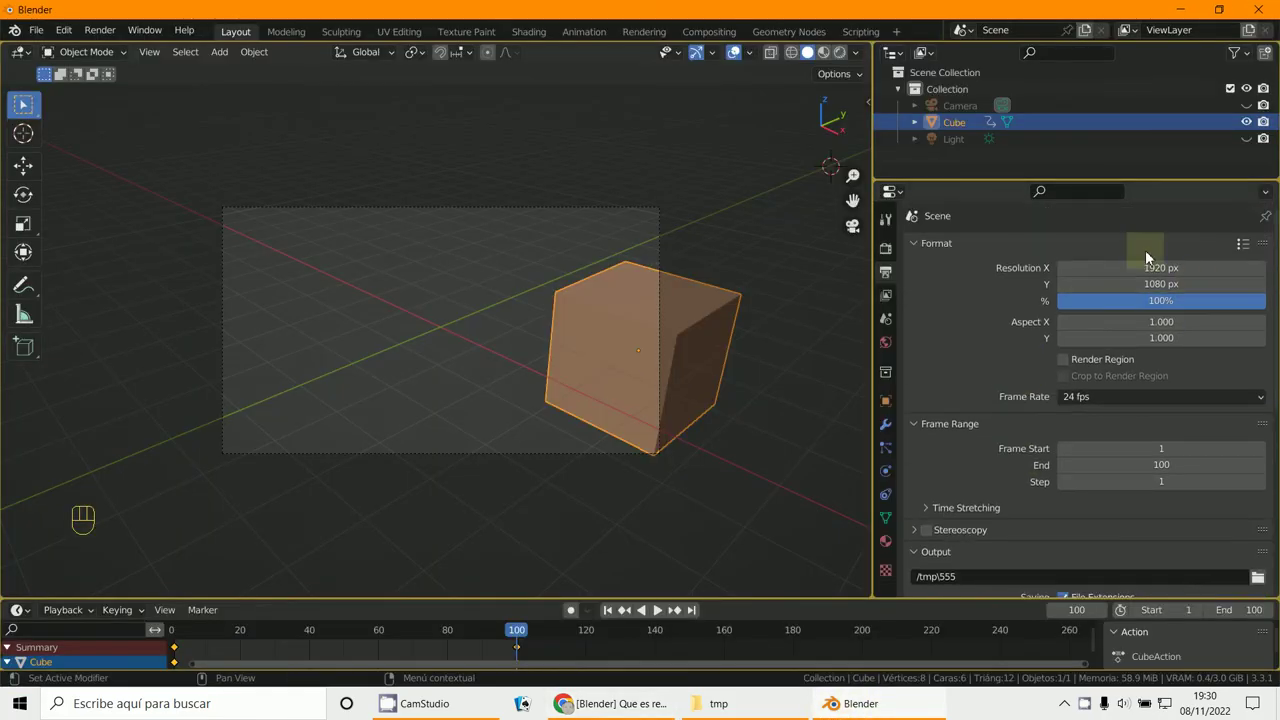
Show the Render Properties with 64 render and 16 viewport samples.
left_click(891, 259)
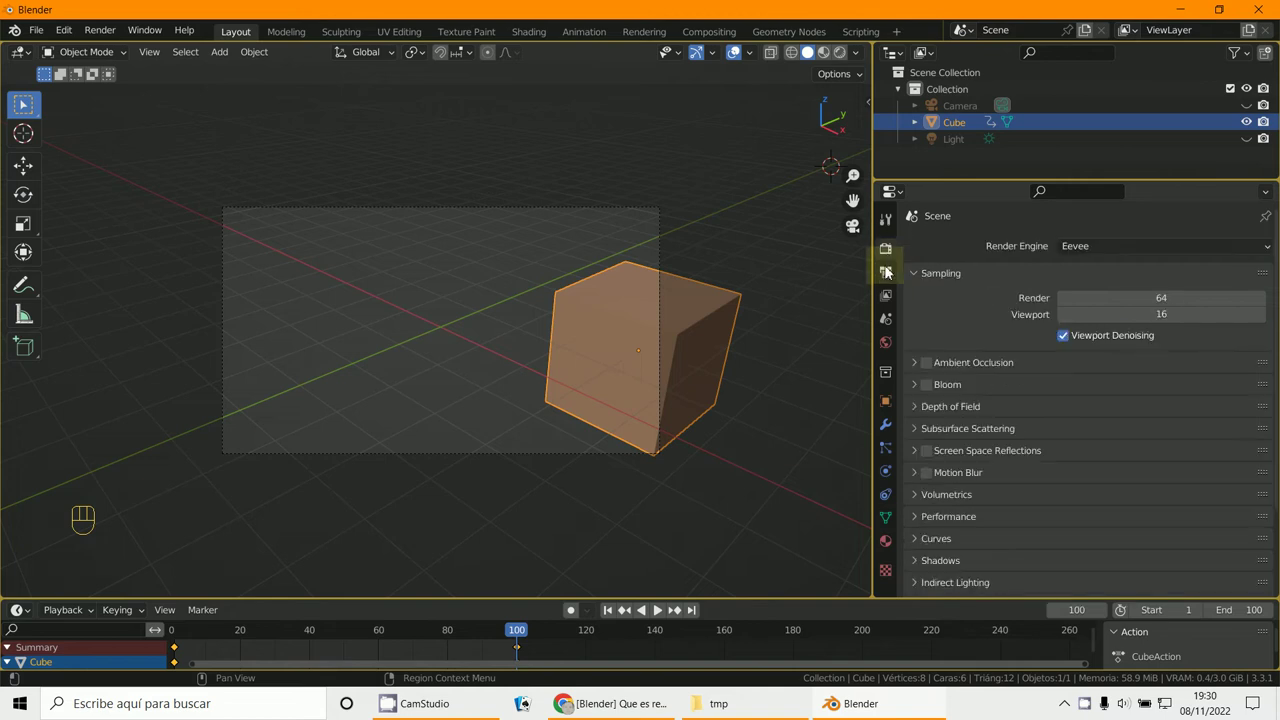
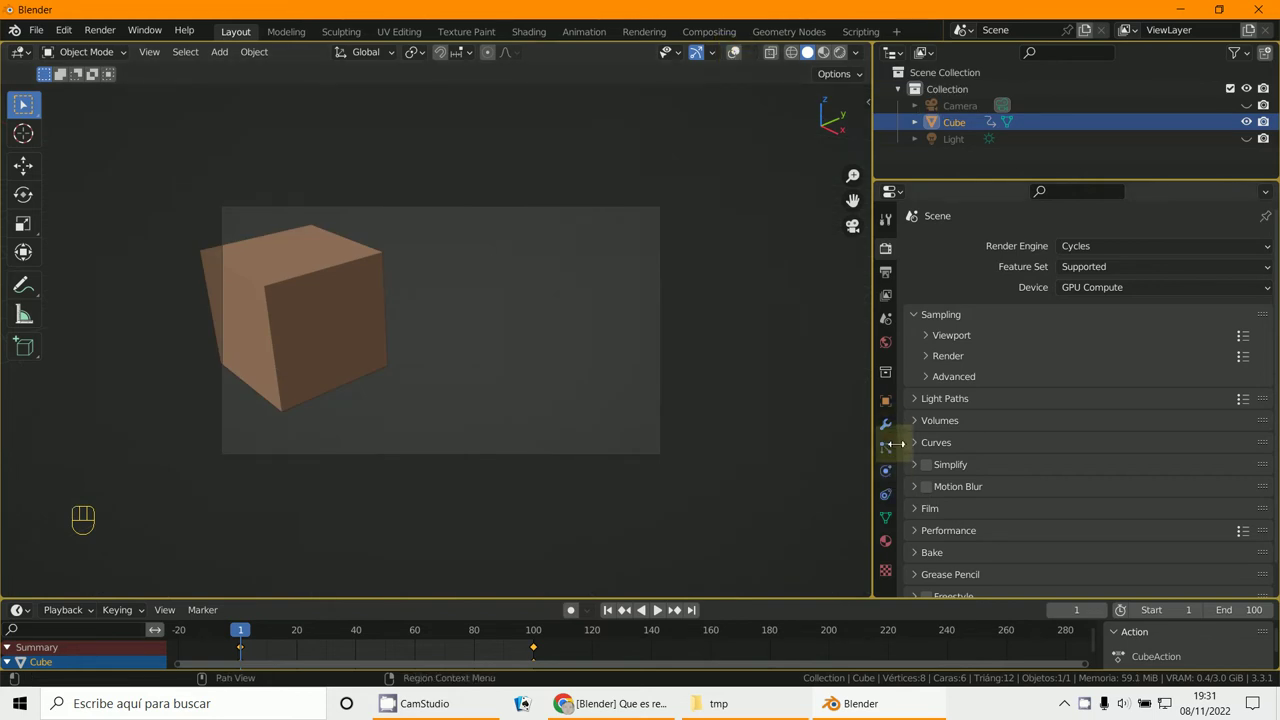
Set a dim olive world colour and unhide the light and camera in the Outliner.
left_click(890, 343)
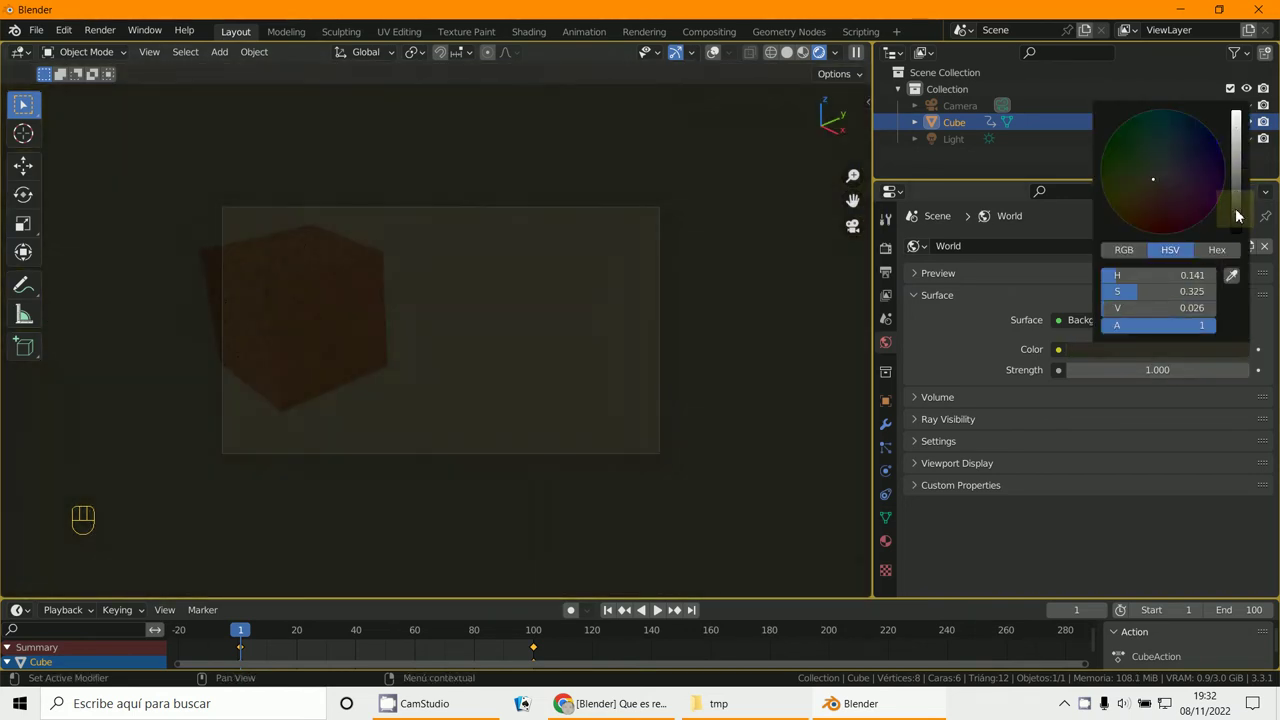
right_click(330, 283)
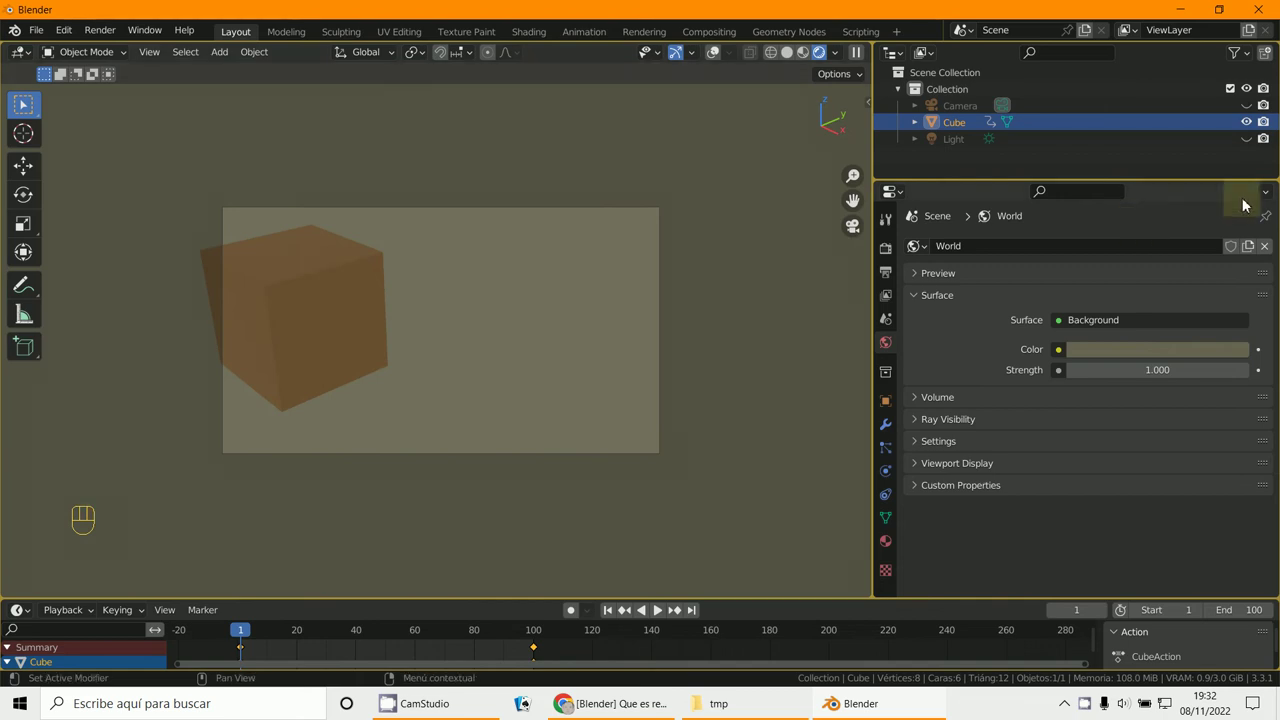
left_click(1252, 148)
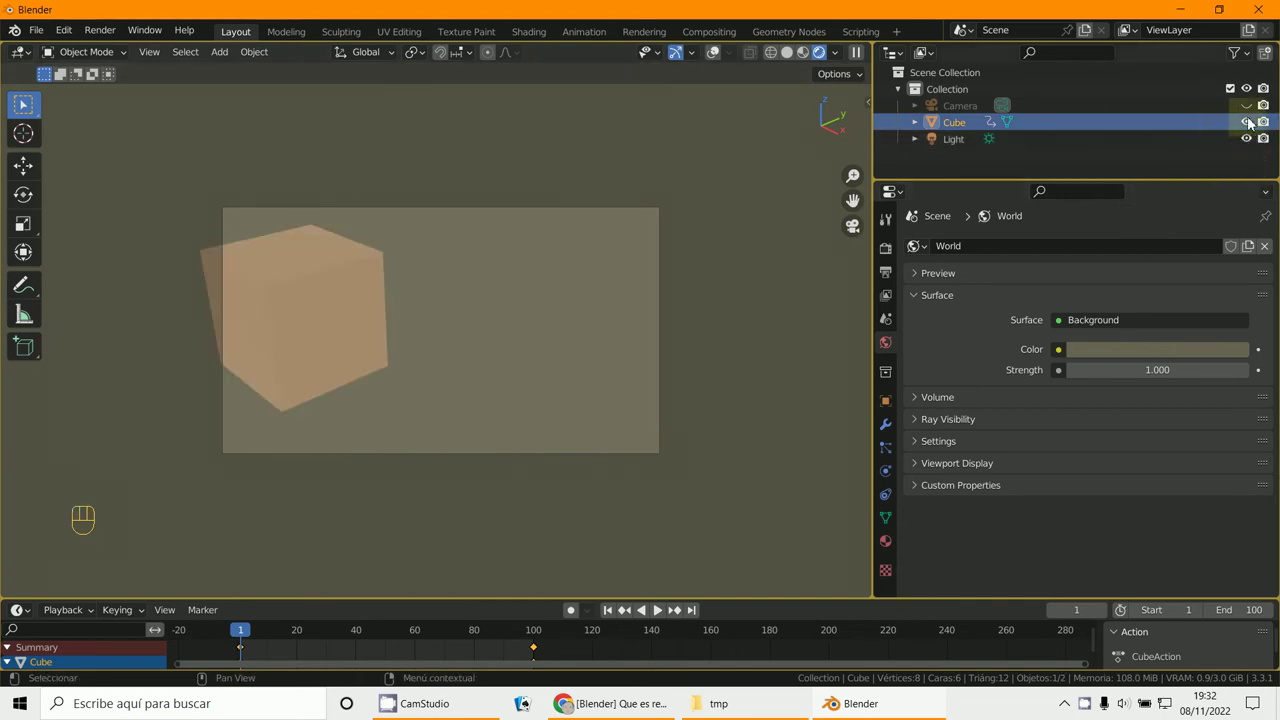
left_click(1250, 112)
Add a level-2 Subdivision Surface modifier (Ctrl+2) turning the cube into a faceted sphere.
right_click(372, 360)
key("s")
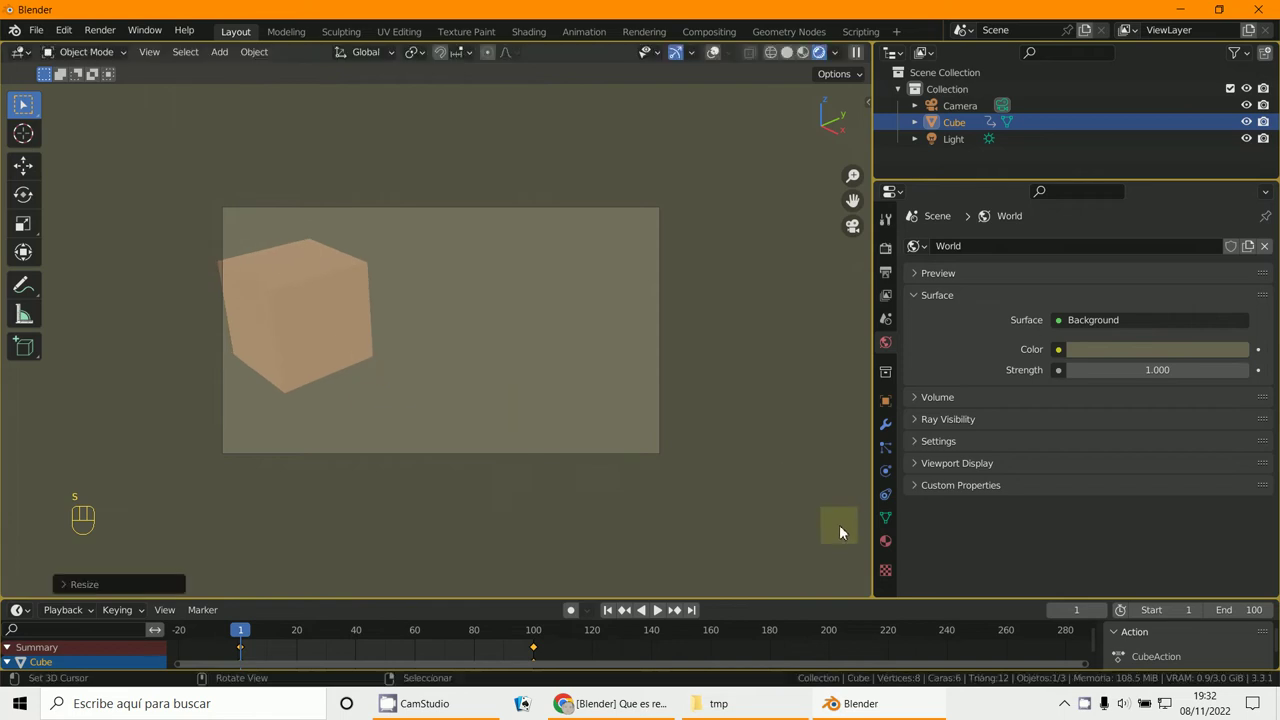
left_click_drag(888, 545, 326, 320)
right_click(321, 320)
key("ctrl+2")
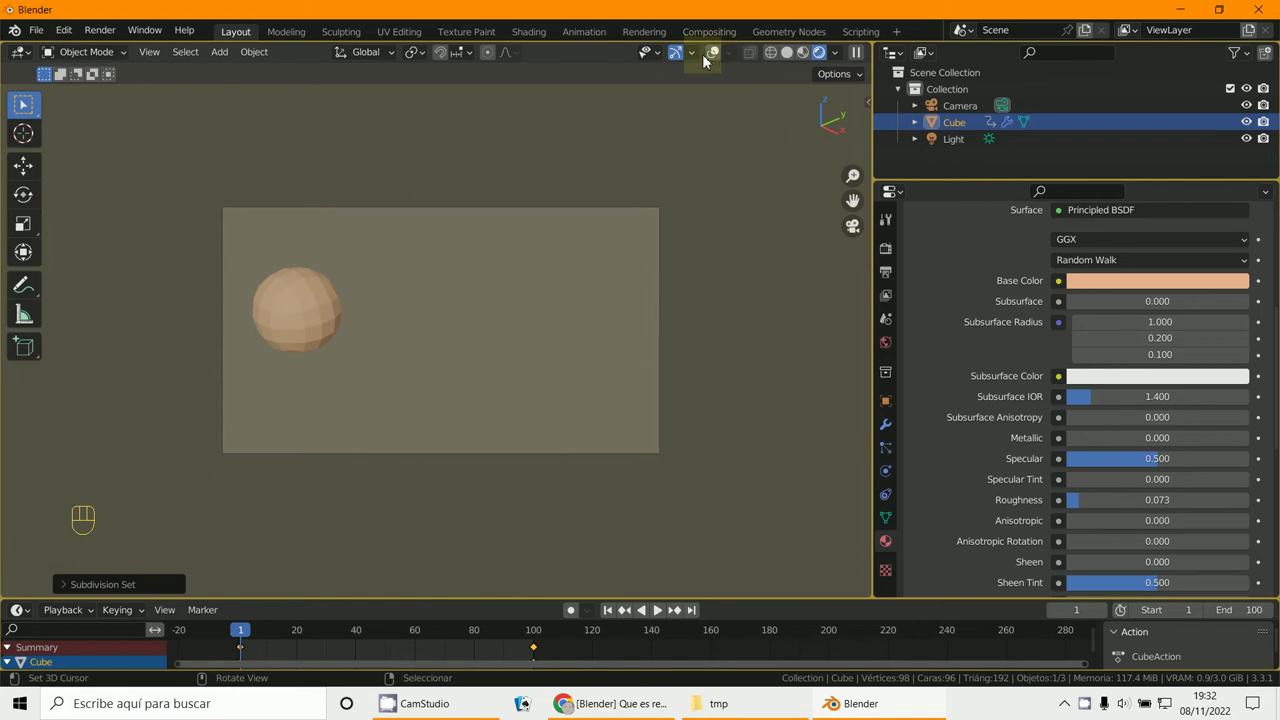
left_click(715, 60)
left_click(715, 60)
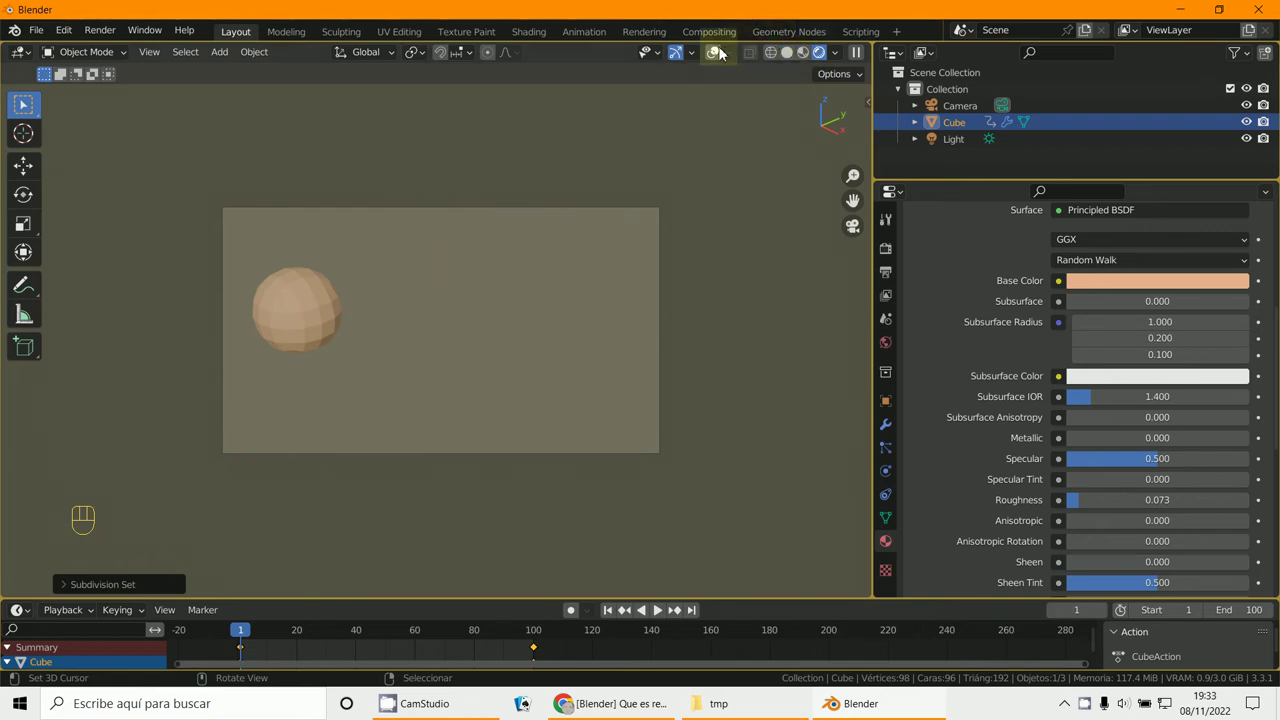
left_click(723, 53)
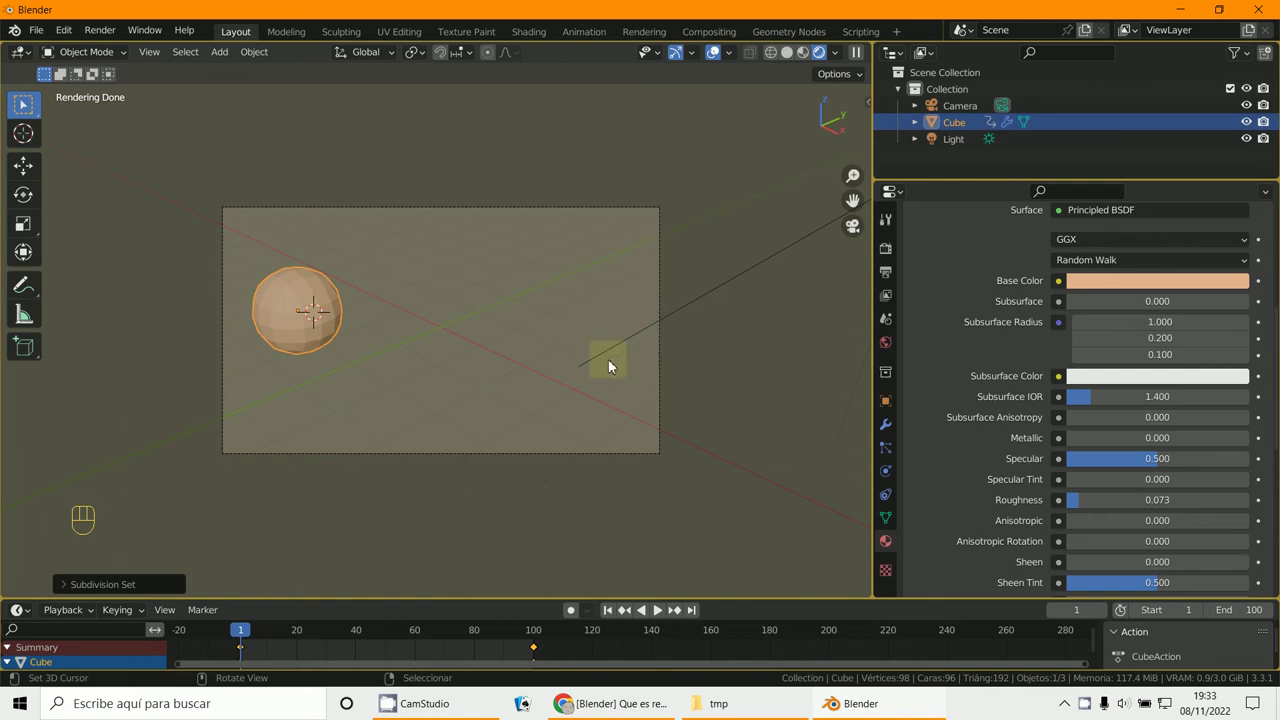
Set output to /tmp\556 as FFmpeg AVI video and render the animation.
left_click(714, 59)
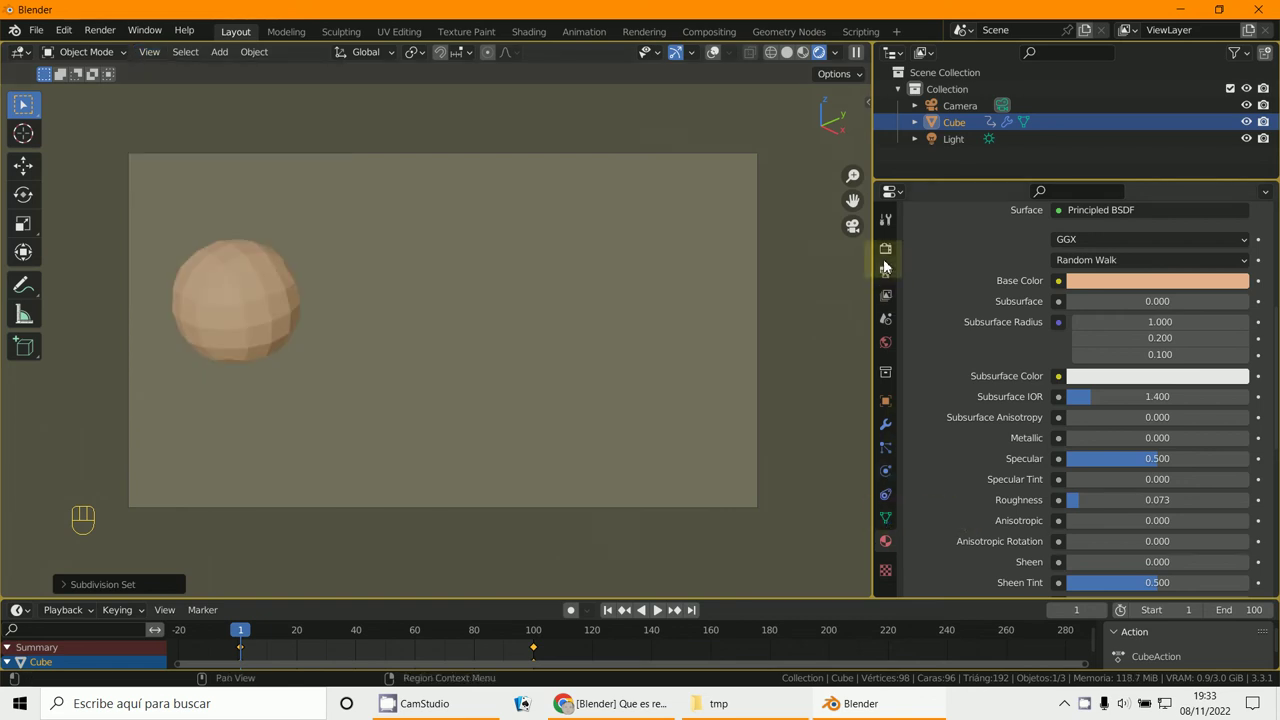
left_click(888, 273)
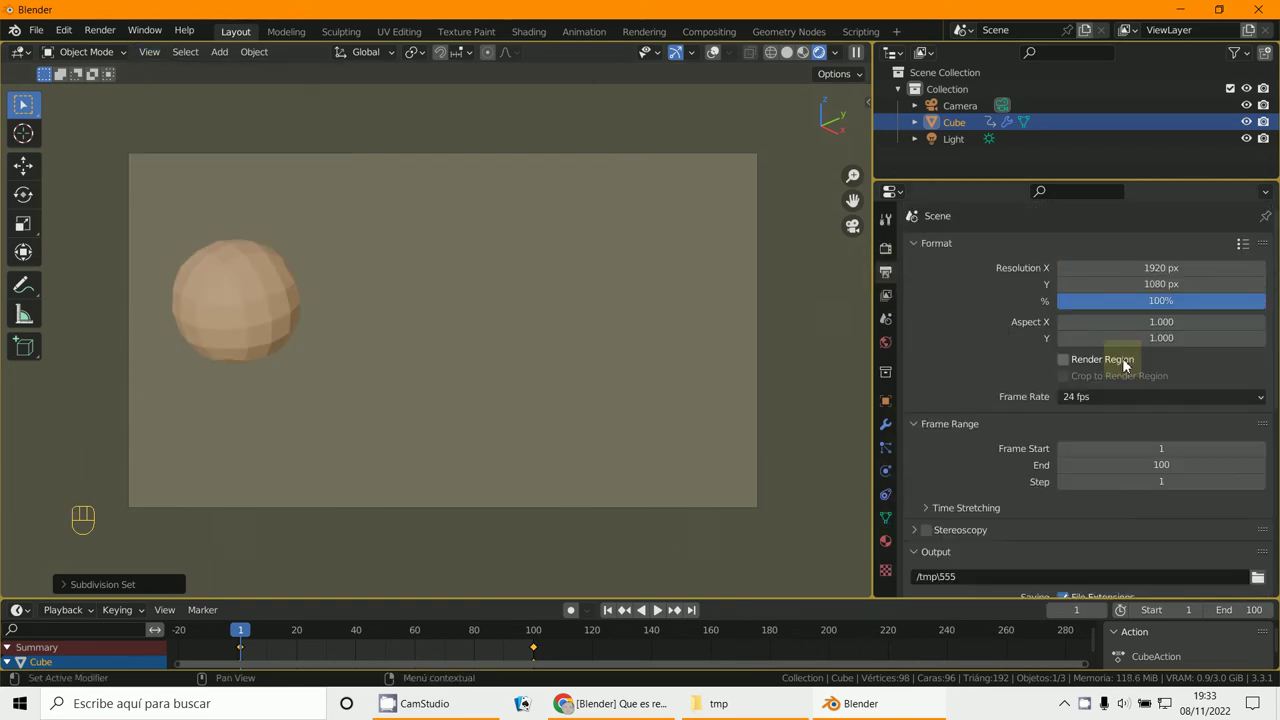
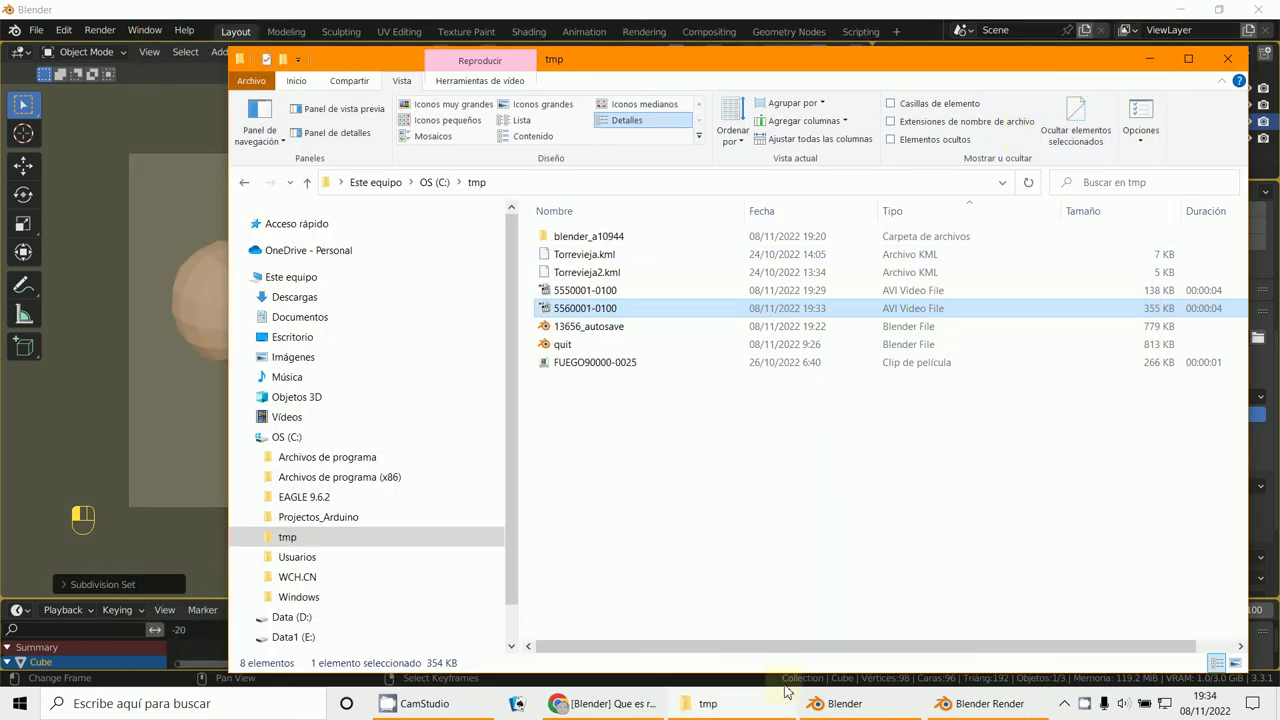
right_click(267, 301)
right_click(267, 301)
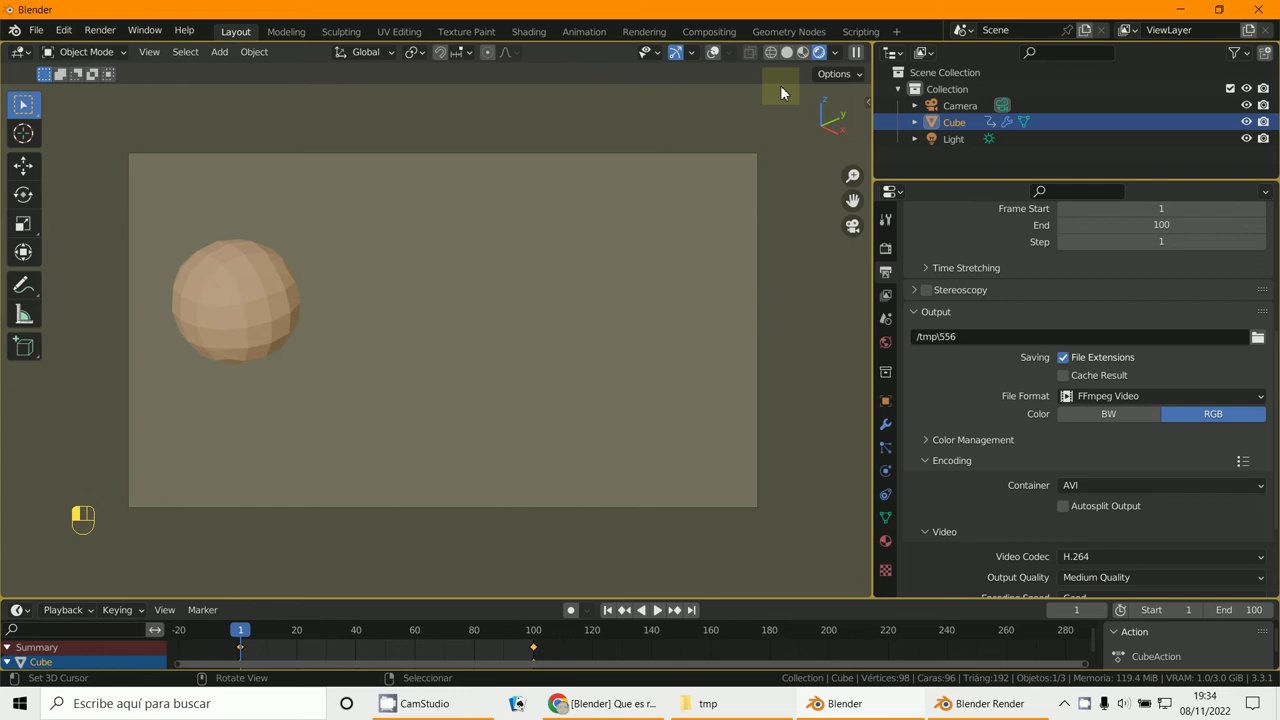
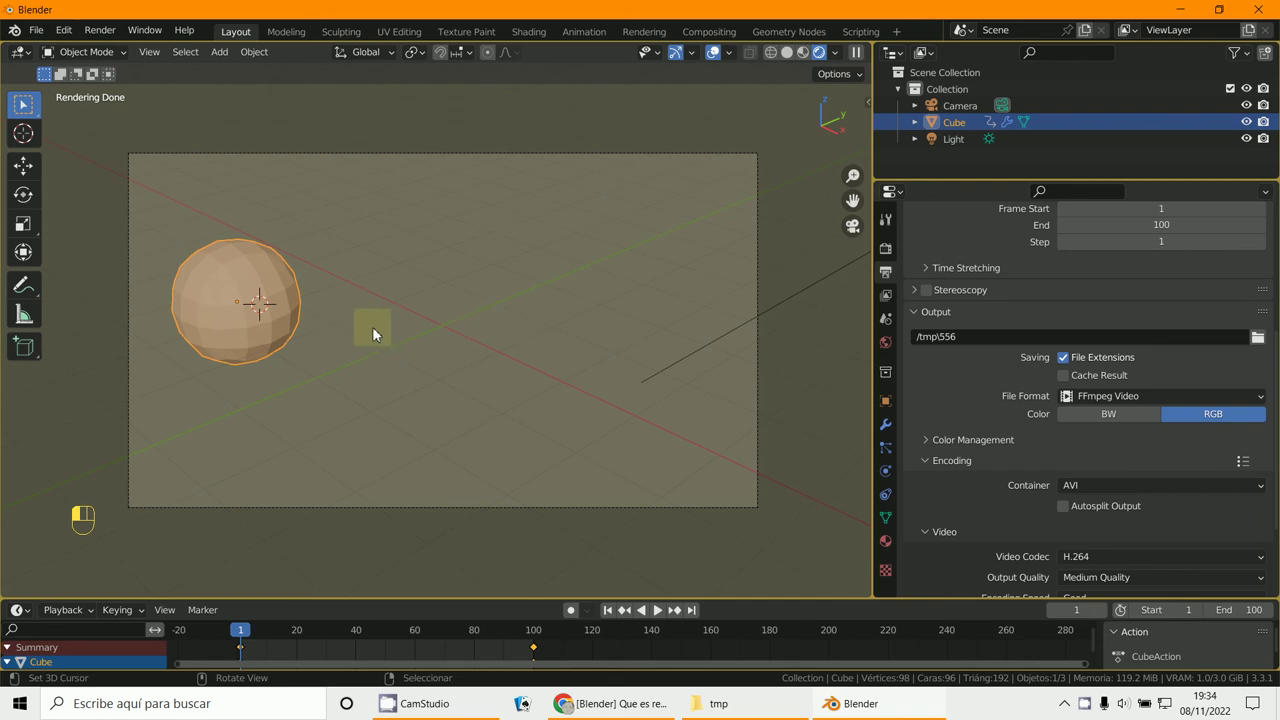
Show the faceted sphere in solid shading with grid and outline overlays.
right_click(254, 311)
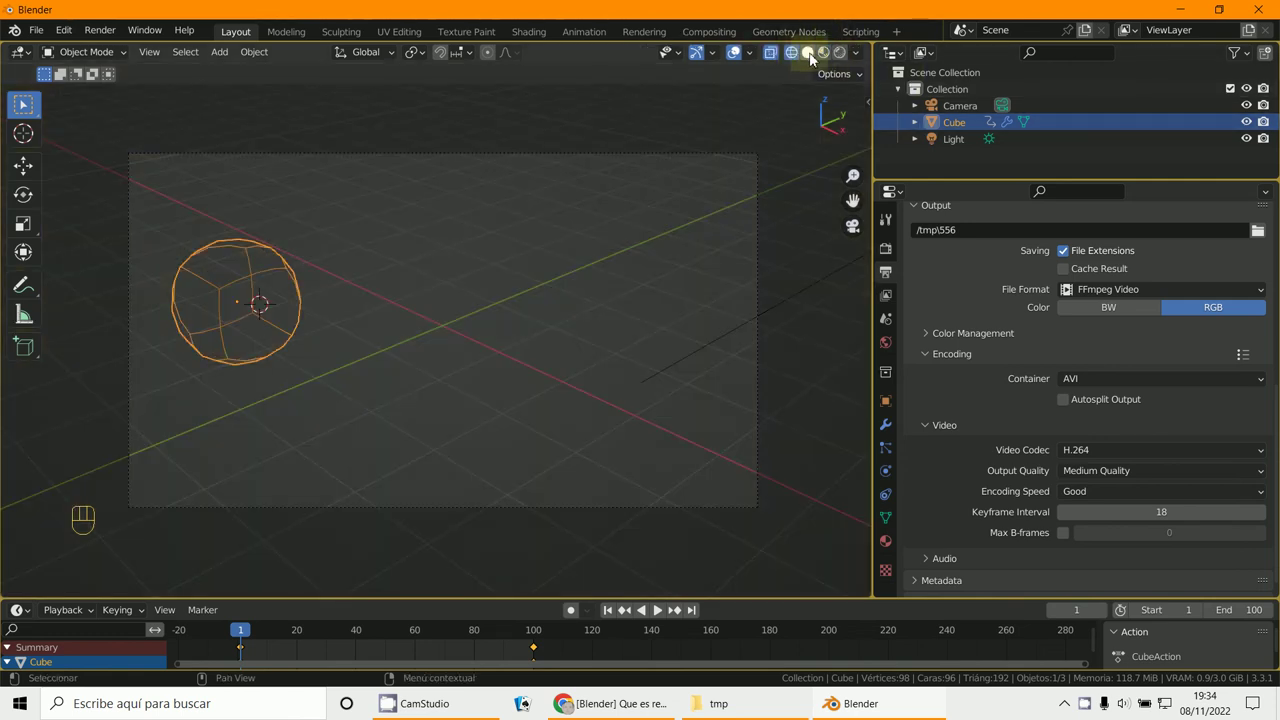
Compare Wireframe, Material Preview and Rendered shading modes on the sphere.
left_click(741, 54)
left_click_drag(864, 58, 842, 54)
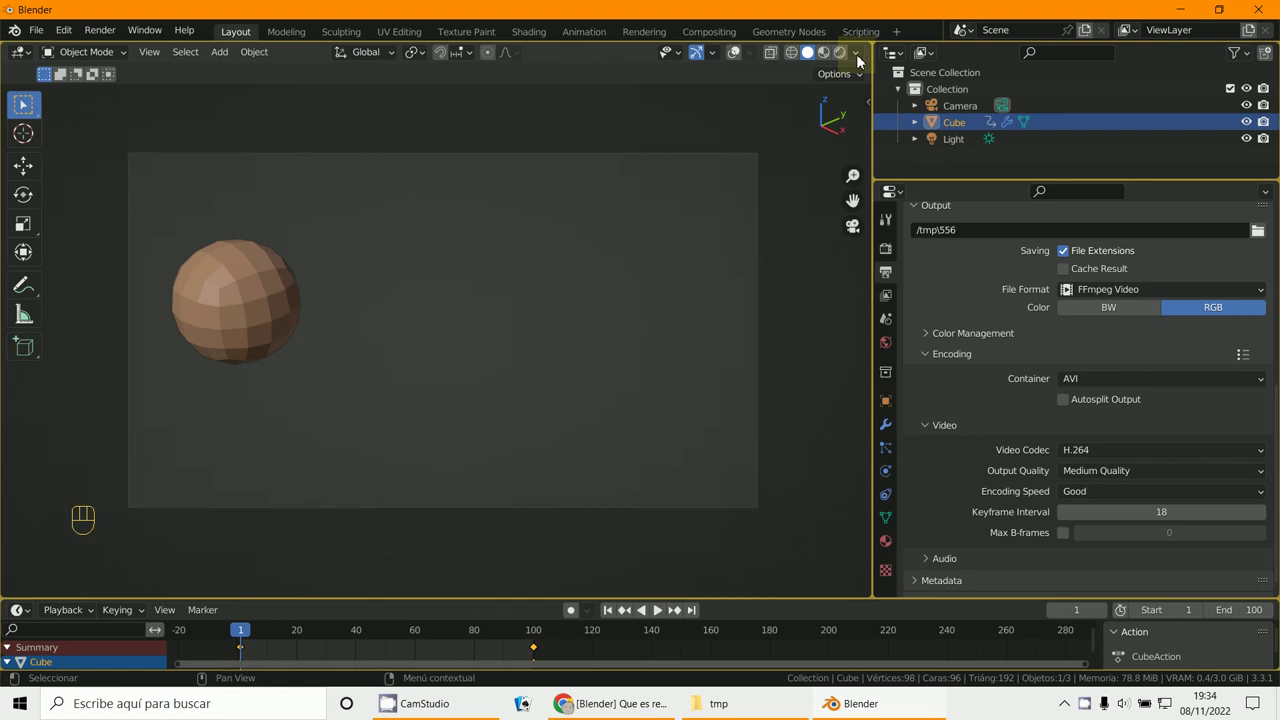
left_click_drag(861, 61, 840, 57)
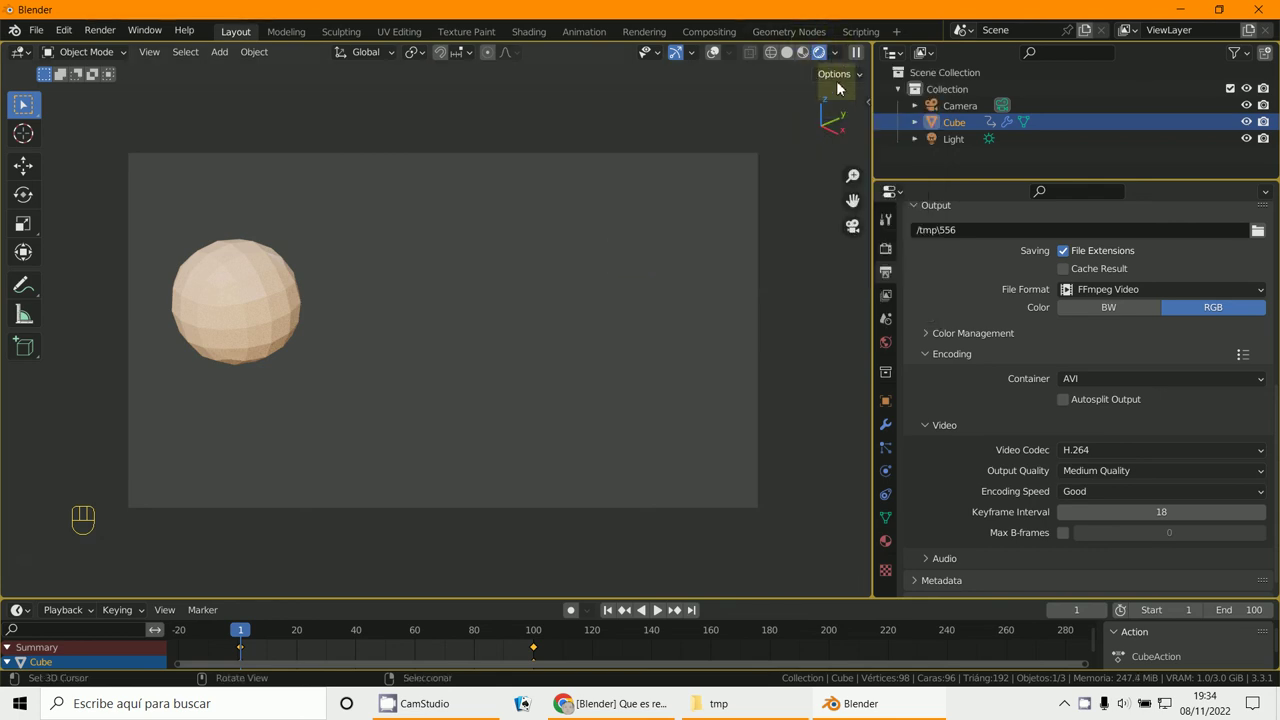
left_click_drag(842, 61, 808, 53)
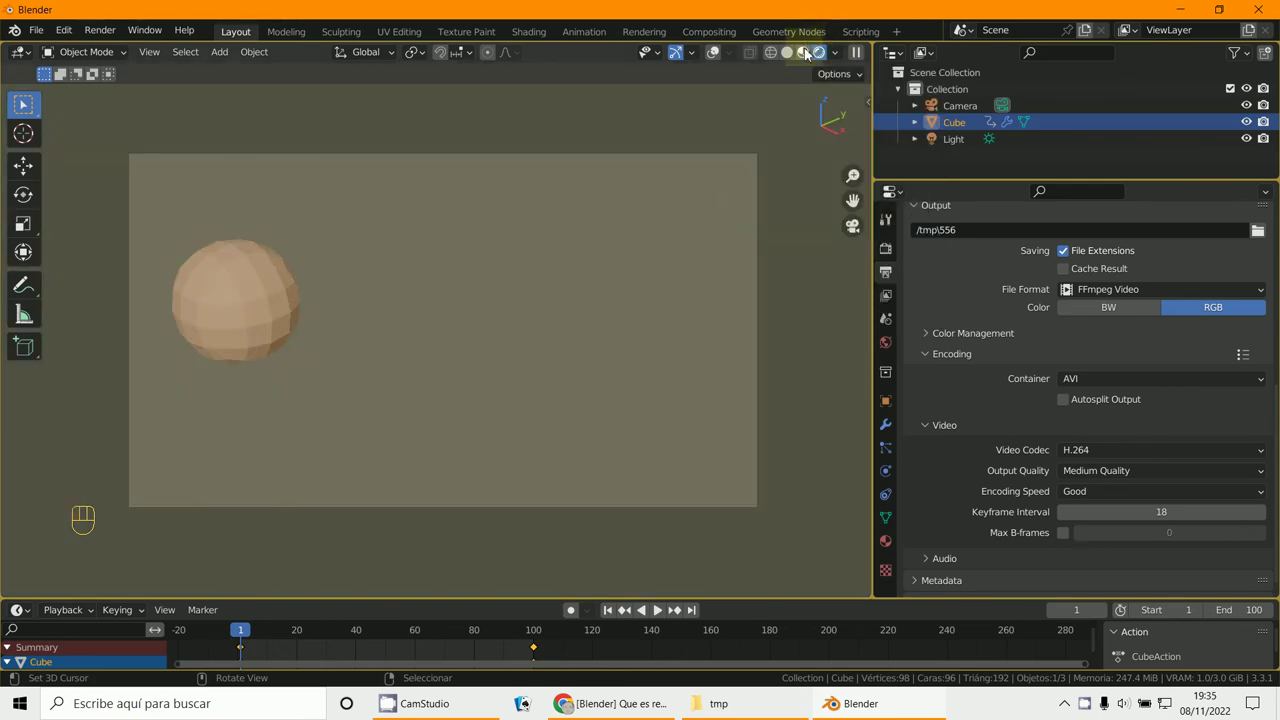
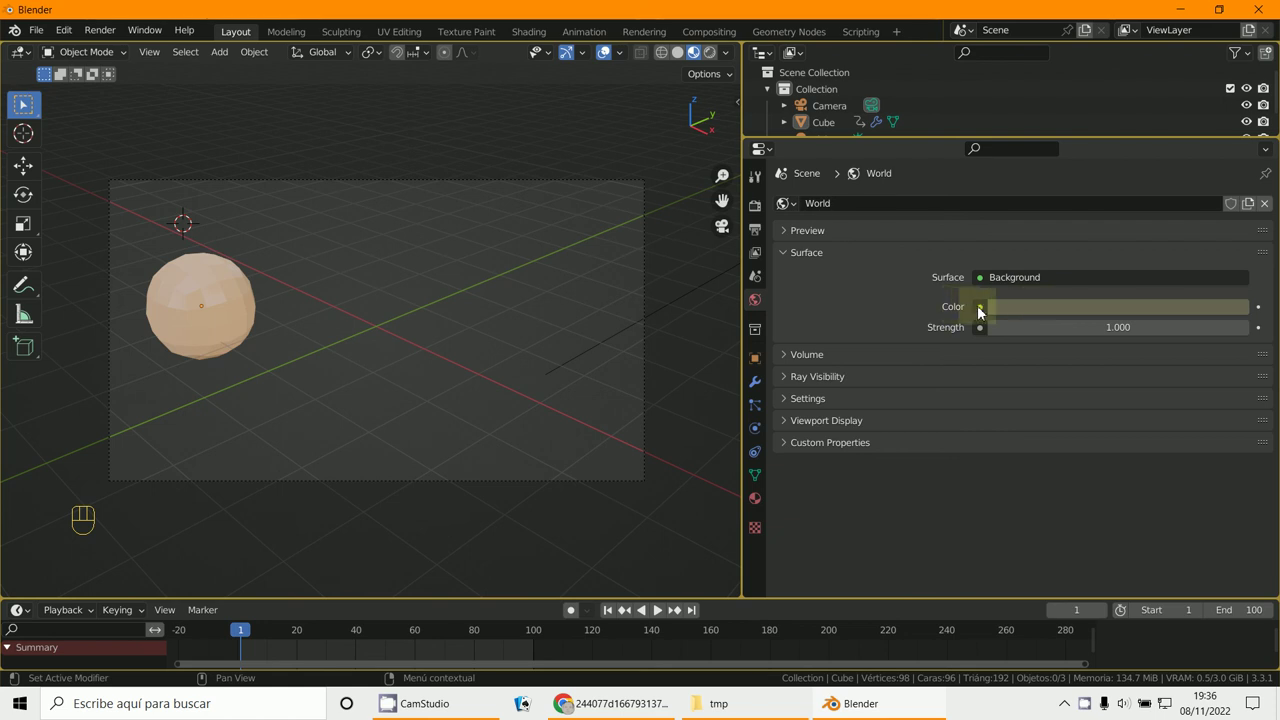
Assign camo2.jpg as an Image Texture to the world background colour.
left_click_drag(984, 313, 386, 304)
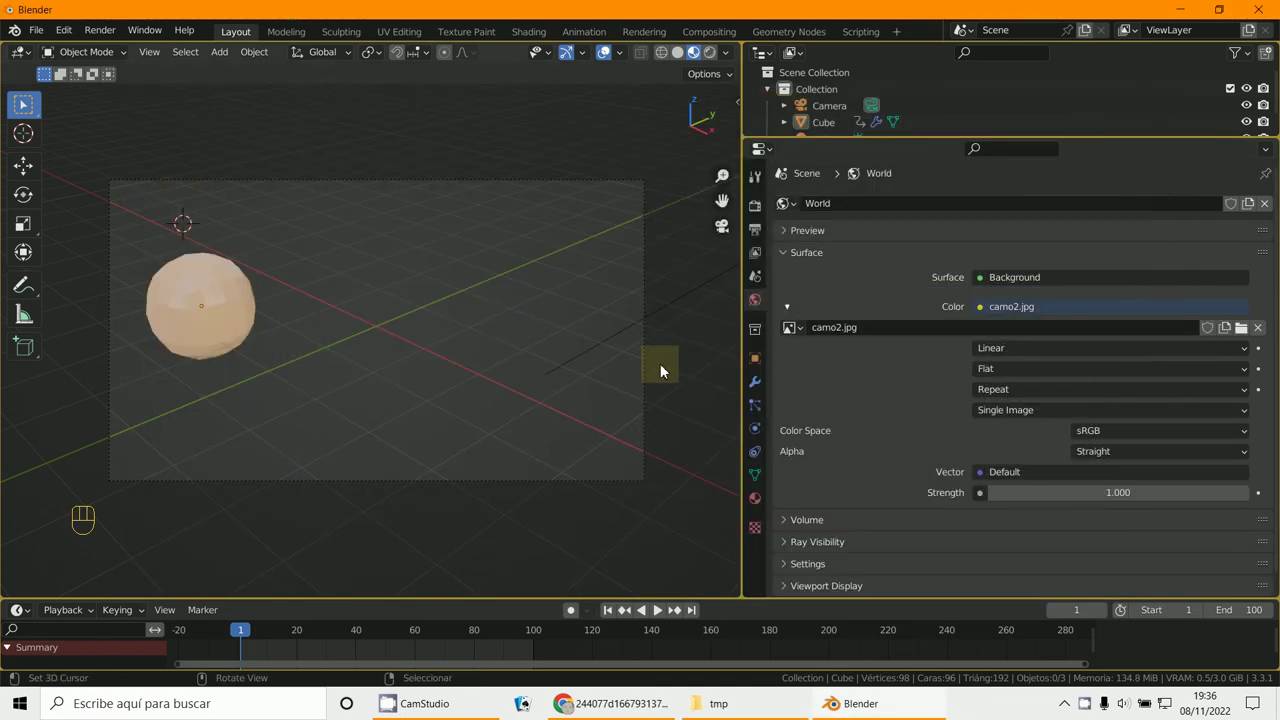